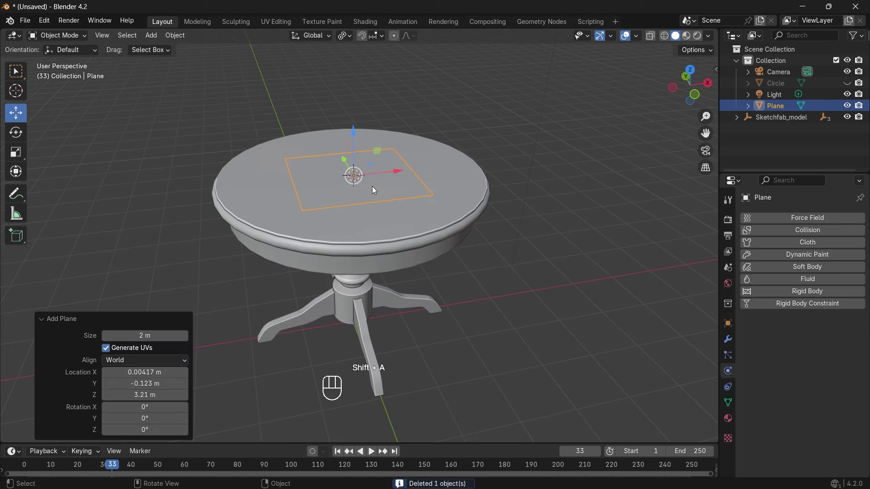
Step: Scale the plane about 2.77 times so it overhangs the round tabletop
left_click(356, 131)
key("s")
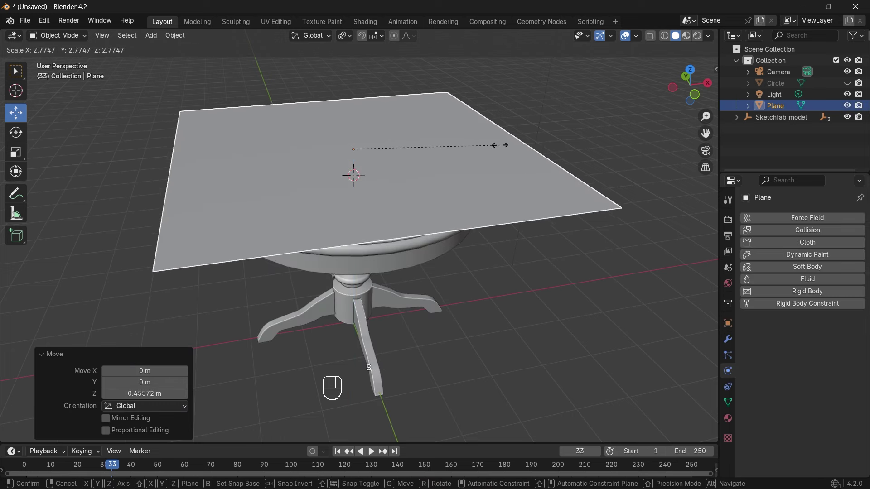
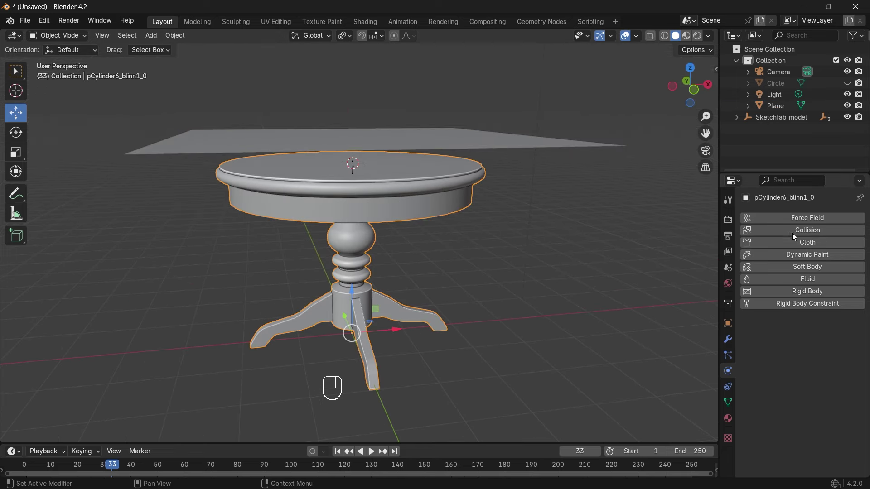
Step: Give the table Collision physics and the plane Cloth physics
left_click(796, 235)
left_click(413, 141)
left_click(728, 375)
left_click(796, 244)
Step: Rewind the timeline to the starting frame after the cloth falls through
left_click(97, 464)
left_click(28, 466)
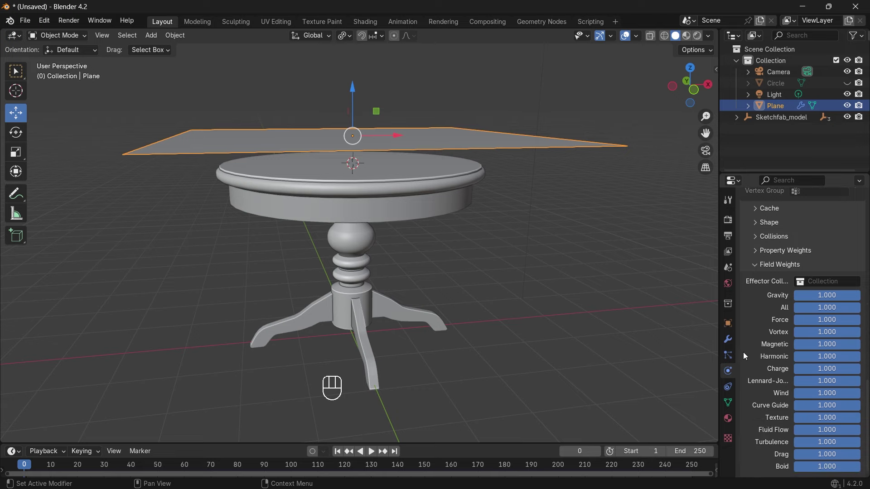
Step: Play the simulation until the cloth settles over the tabletop, then pause
key("space")
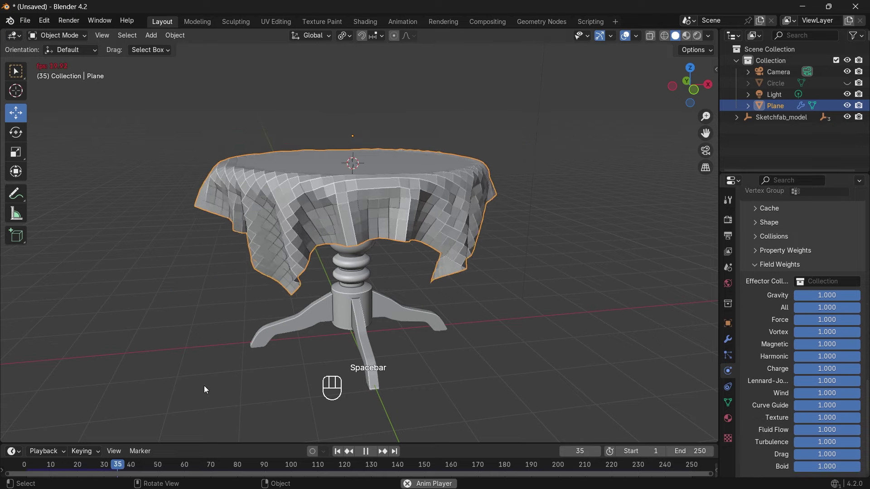
key("space")
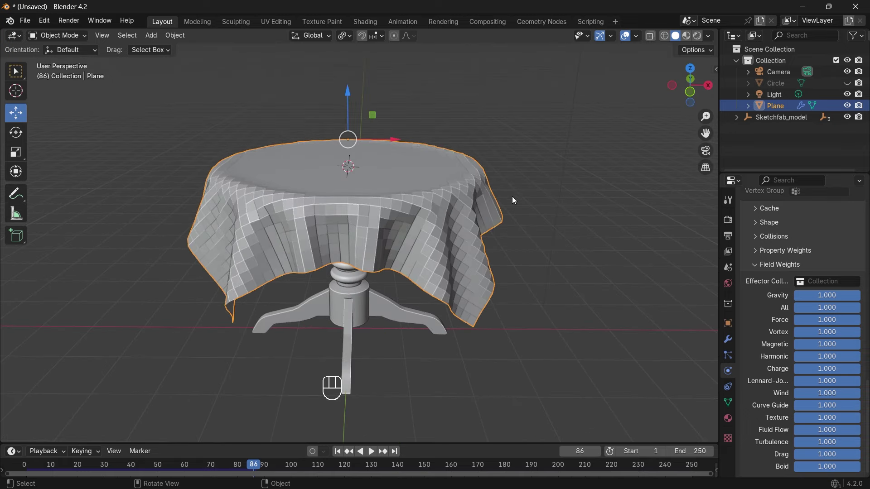
Step: Add a Subdivision Surface modifier to the tablecloth after the cloth simulation
left_click_drag(411, 181, 388, 149)
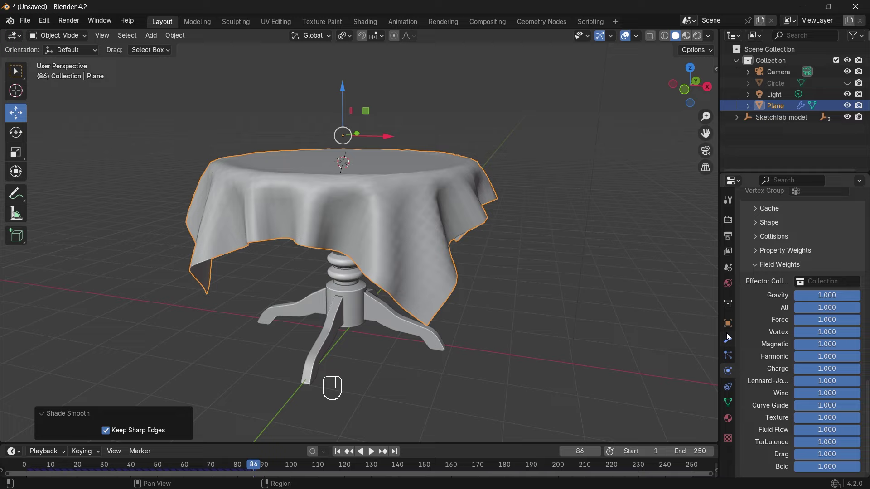
left_click(729, 334)
left_click_drag(812, 217, 671, 359)
left_click(694, 94)
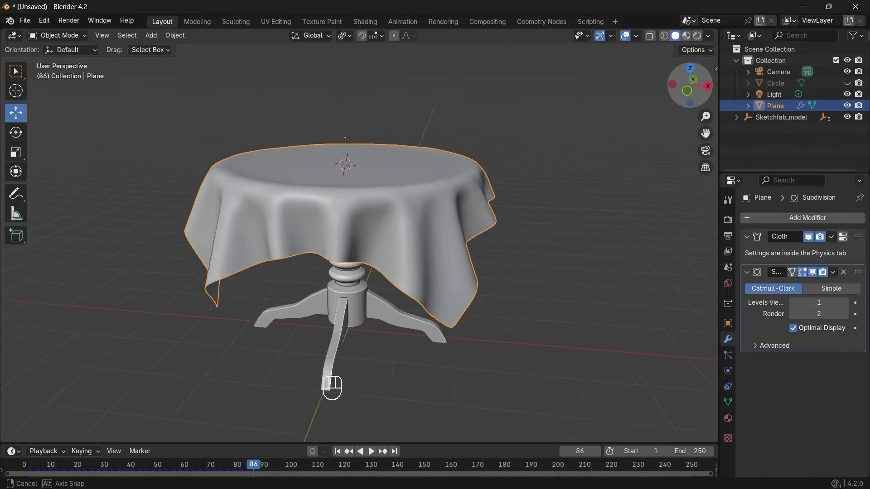